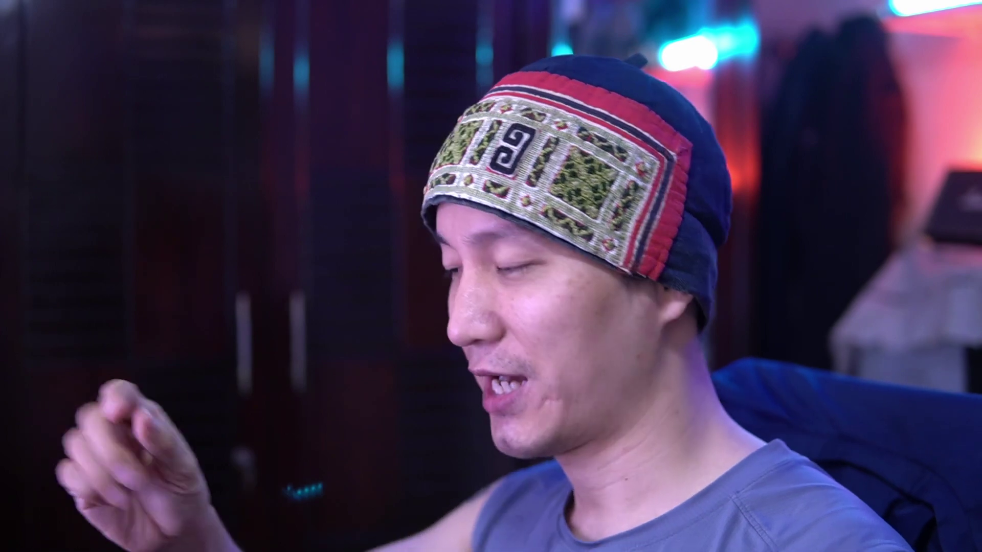
Place a Color Grading Demo clip on Video 2 above the cut Video 1 clips.
{"action": "left_click", "coordinate": [400, 349]}
{"action": "right_click", "coordinate": [153, 112]}
{"action": "left_click", "coordinate": [193, 173]}
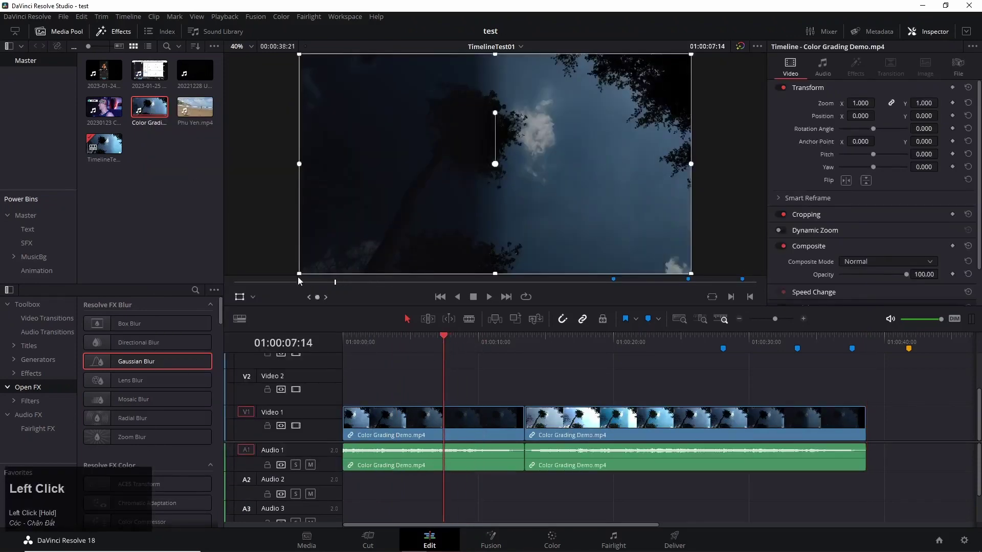
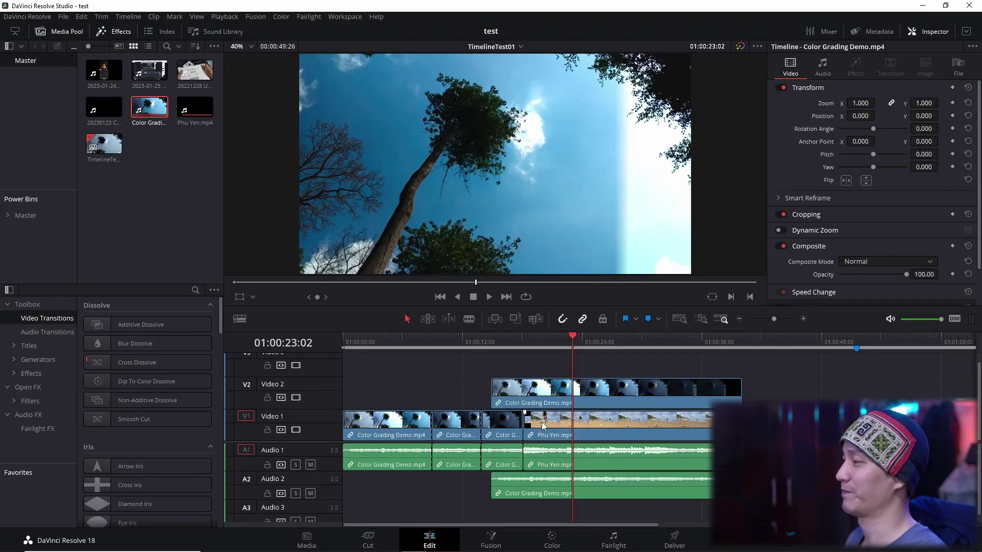
Delete the short clips on Video 1 and select the empty gap left before Phu Yen.mp4.
{"action": "left_click", "coordinate": [502, 424]}
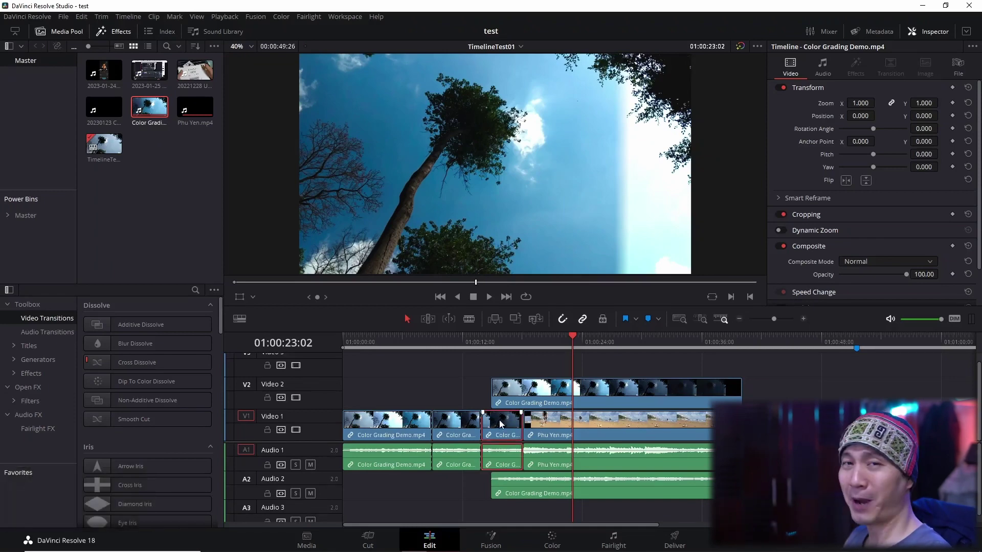
{"action": "key", "text": "F11"}
{"action": "left_click", "coordinate": [467, 433]}
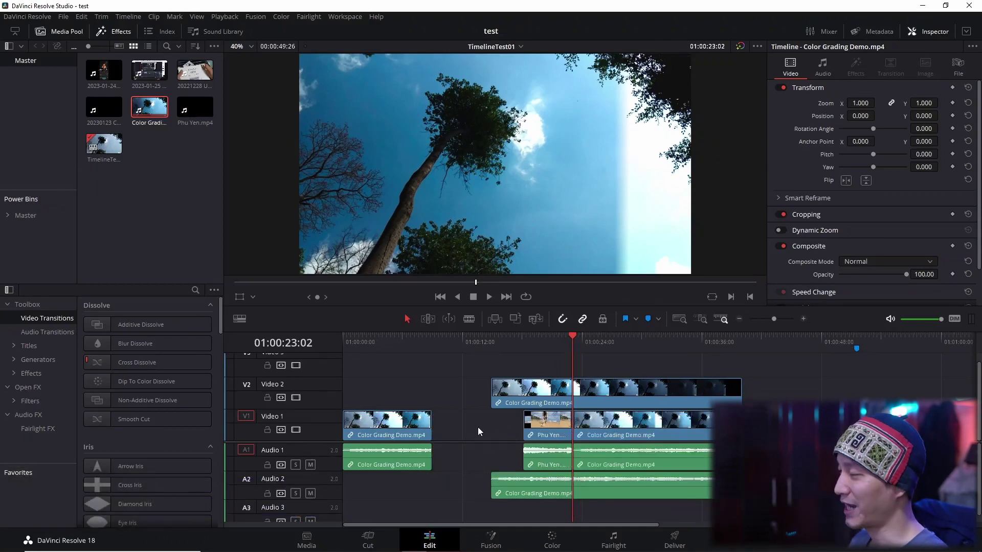
{"action": "left_click", "coordinate": [482, 432]}
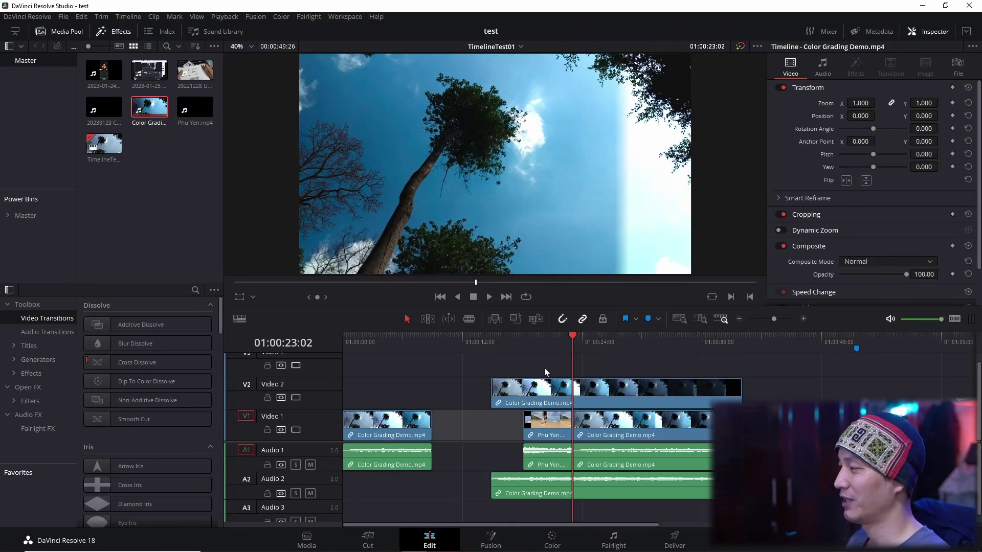
{"action": "key", "text": "space"}
{"action": "key", "text": "space"}
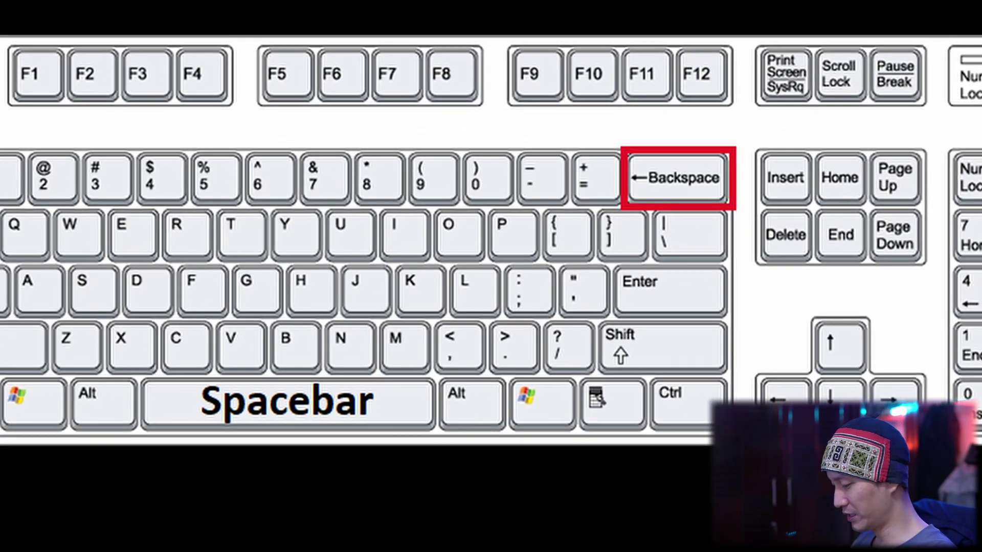
Restore the deleted Color Grading Demo clip and move the playhead to the cut after the first clip.
{"action": "left_click", "coordinate": [544, 425]}
{"action": "left_click", "coordinate": [604, 428]}
{"action": "left_click", "coordinate": [399, 430]}
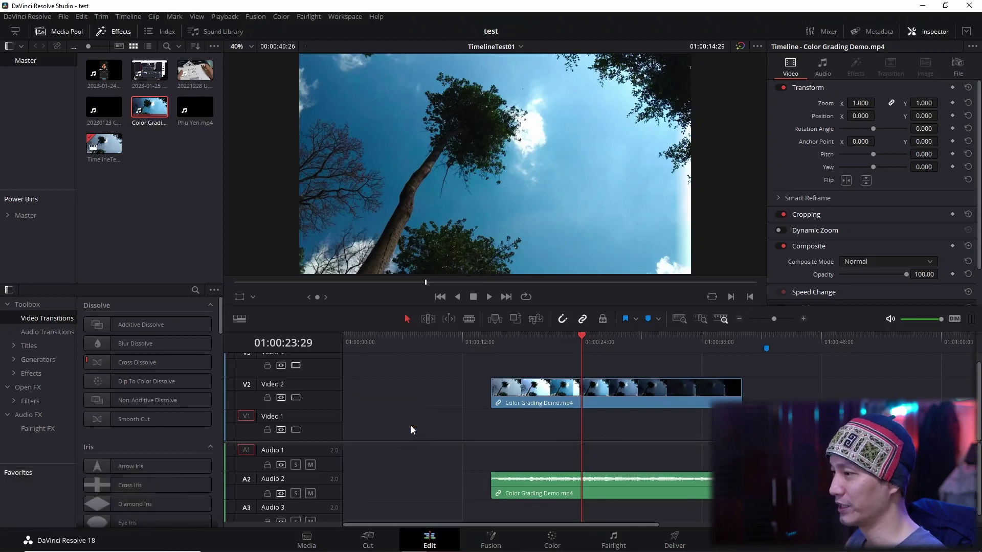
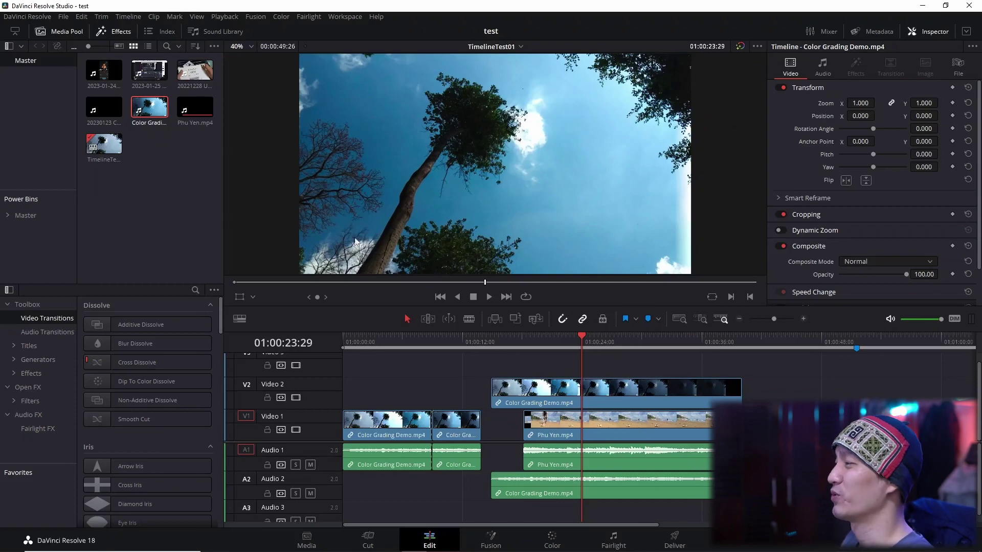
{"action": "left_click_drag", "start_coordinate": [502, 343], "coordinate": [146, 105]}
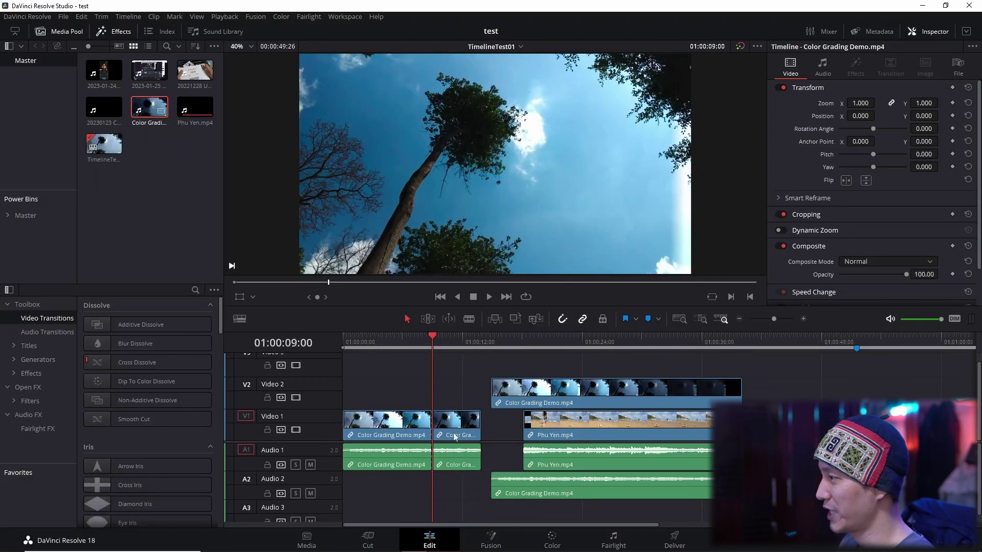
Insert Color Grading Demo.mp4 four times at the playhead on Video 1 with F9.
{"action": "left_click", "coordinate": [148, 119]}
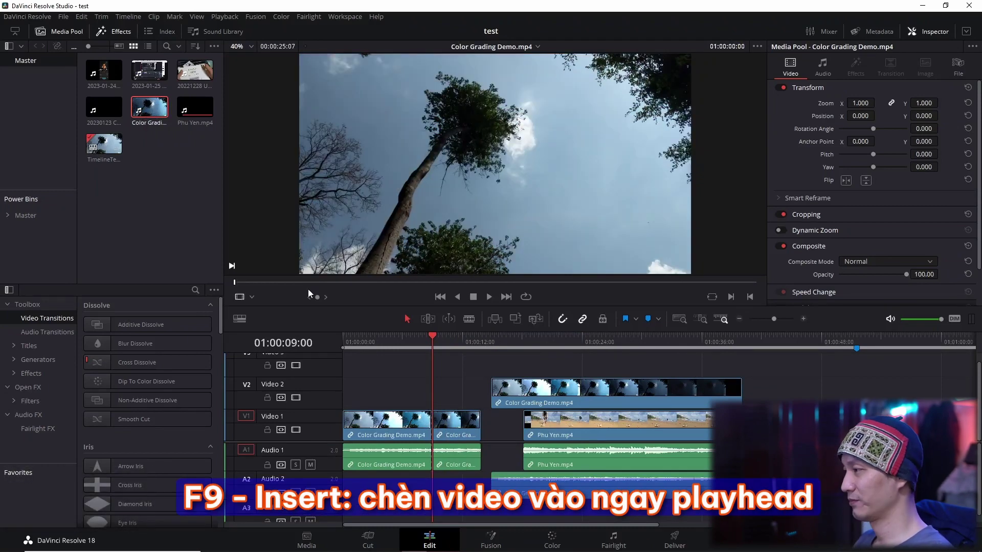
{"action": "key", "text": "F9"}
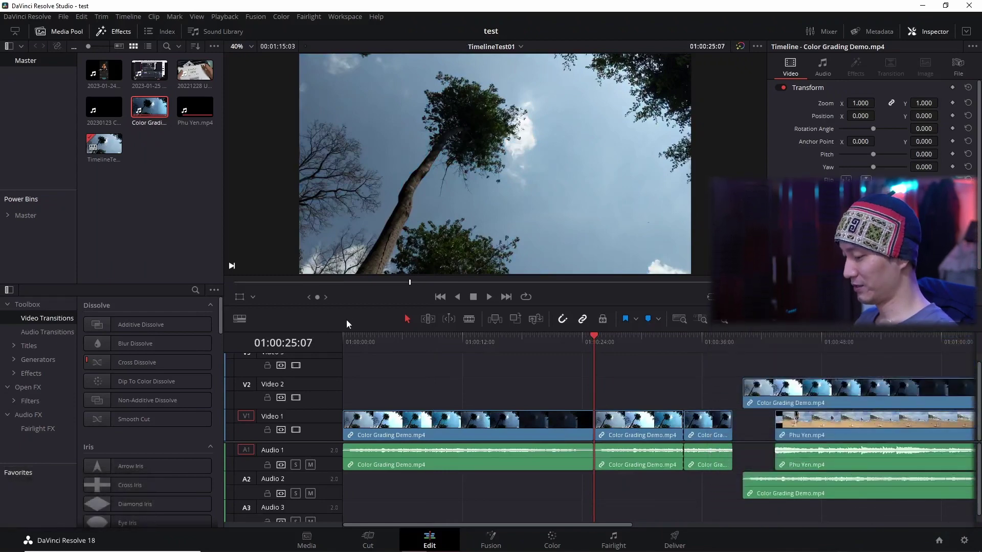
{"action": "key", "text": "F9"}
{"action": "key", "text": "F9"}
{"action": "key", "text": "F9"}
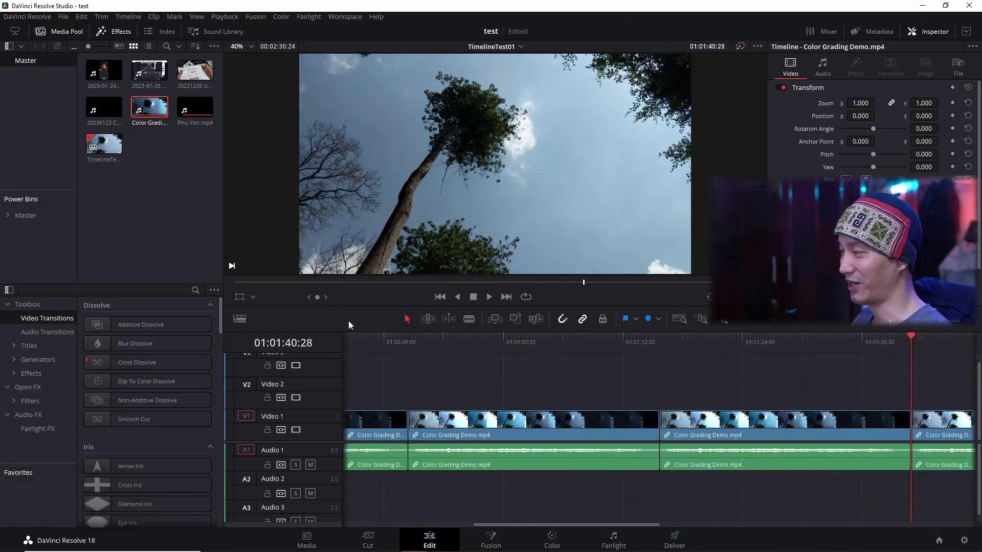
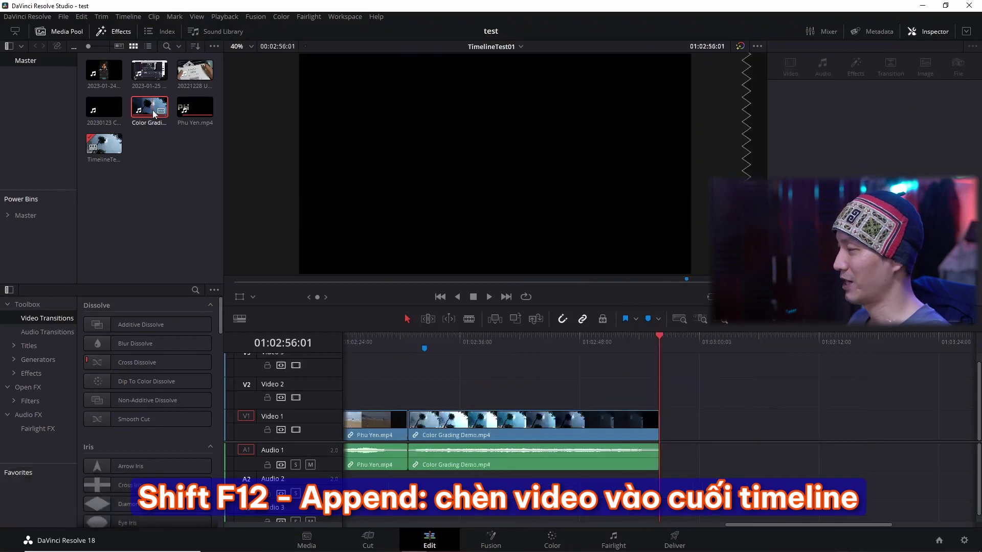
Append another Color Grading Demo copy at the end, then place the playhead around 01:00:58.
{"action": "key", "text": "shift+F12"}
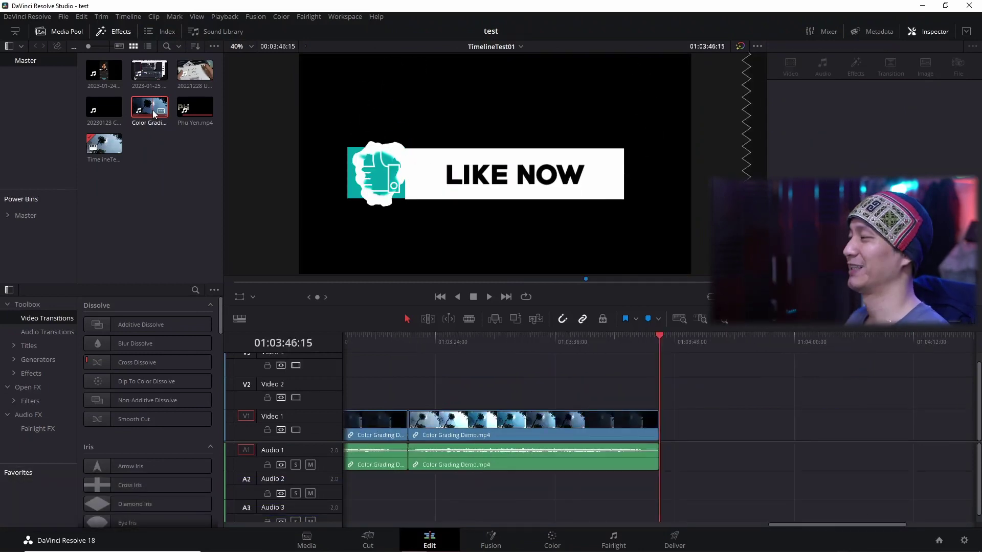
{"action": "left_click_drag", "start_coordinate": [794, 528], "coordinate": [508, 352]}
{"action": "left_click_drag", "start_coordinate": [509, 348], "coordinate": [500, 344]}
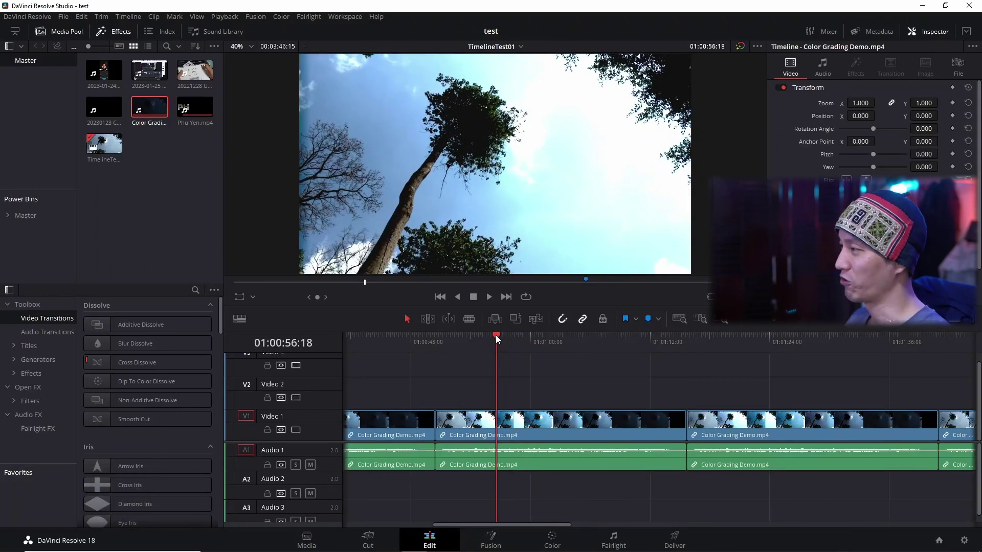
{"action": "left_click_drag", "start_coordinate": [500, 340], "coordinate": [313, 223]}
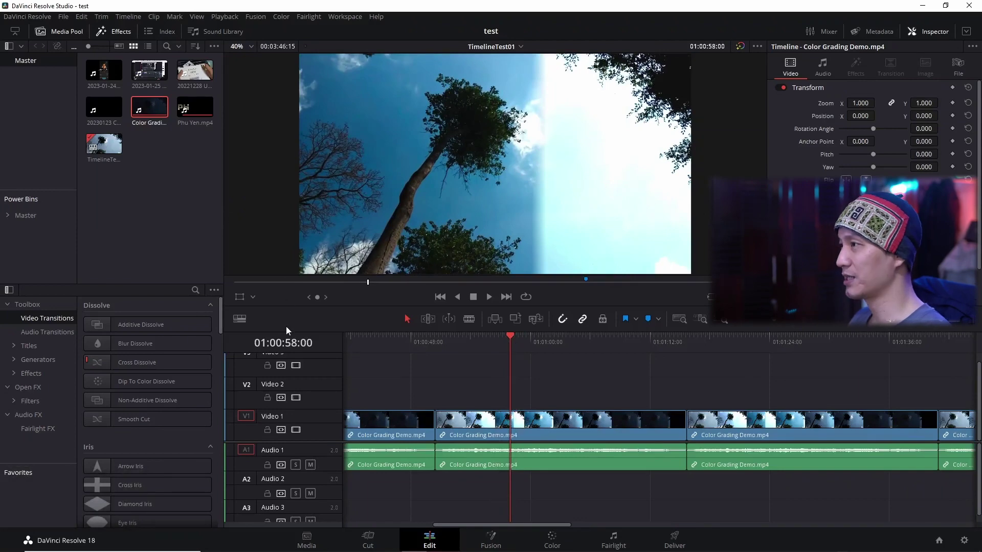
Insert Color Grading Demo at the playhead and append one more copy to the timeline end.
{"action": "left_click", "coordinate": [153, 111]}
{"action": "key", "text": "F9"}
{"action": "key", "text": "shift+F9"}
{"action": "key", "text": "shift+F12"}
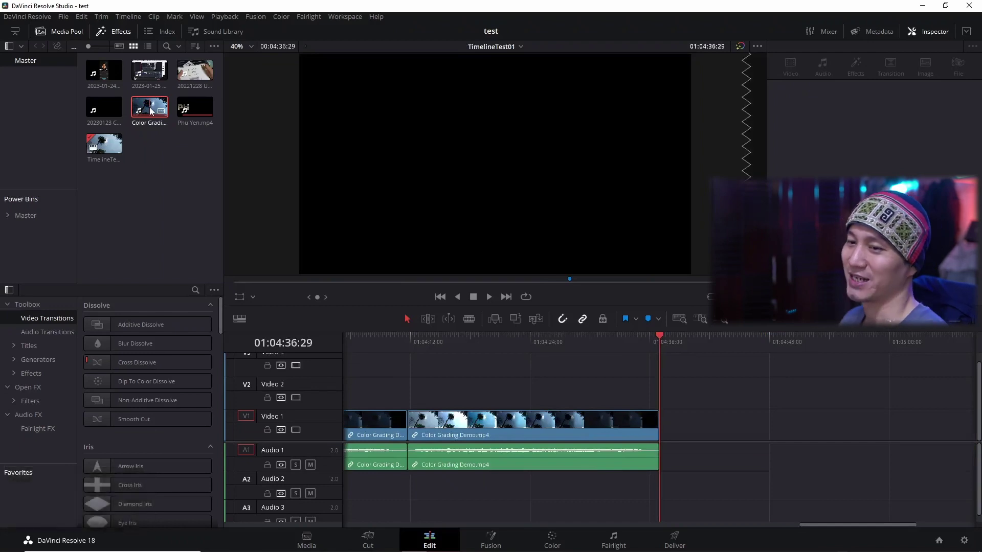
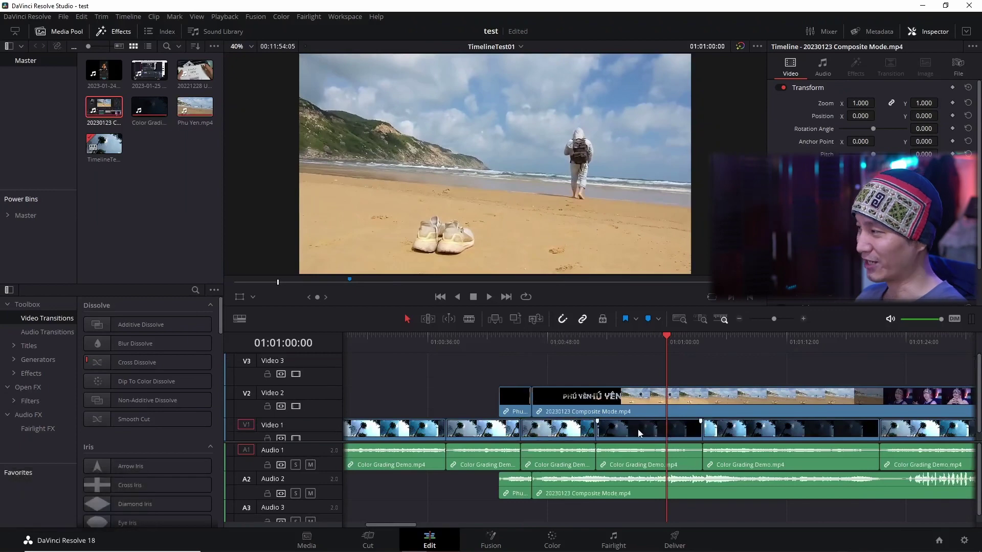
Drag Phu Yen.mp4 from the Media Pool so its audio lands on a new Audio 4 track.
{"action": "scroll", "scroll_direction": "down", "scroll_amount": 3}
{"action": "scroll", "scroll_direction": "up", "scroll_amount": 3}
{"action": "scroll", "scroll_direction": "down", "scroll_amount": 3}
{"action": "scroll", "scroll_direction": "down", "scroll_amount": 3}
{"action": "scroll", "scroll_direction": "up", "scroll_amount": 3}
{"action": "left_click_drag", "start_coordinate": [201, 114], "coordinate": [668, 454]}
{"action": "scroll", "scroll_direction": "down", "scroll_amount": 3}
{"action": "scroll", "scroll_direction": "up", "scroll_amount": 3}
{"action": "scroll", "scroll_direction": "down", "scroll_amount": 3}
{"action": "scroll", "scroll_direction": "up", "scroll_amount": 3}
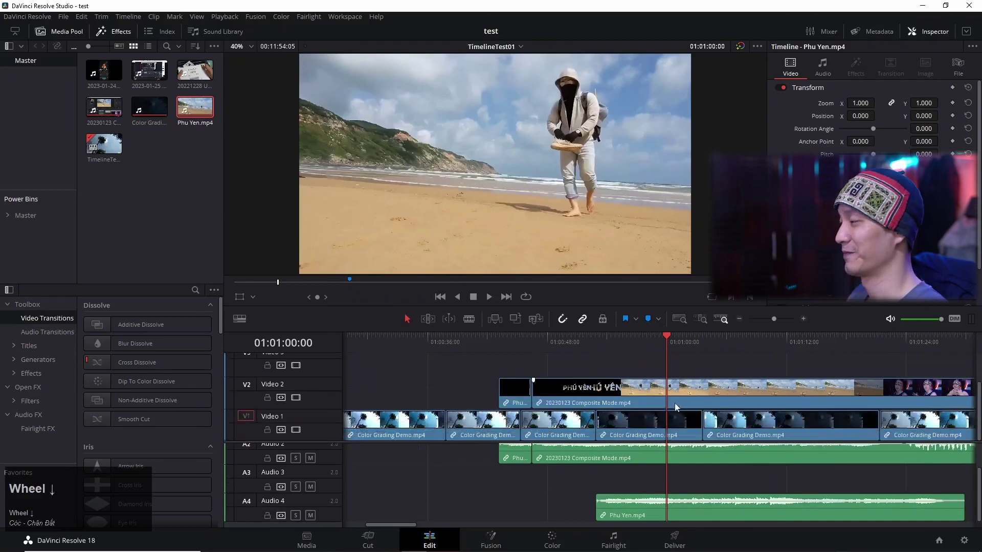
{"action": "scroll", "scroll_direction": "down", "scroll_amount": 3}
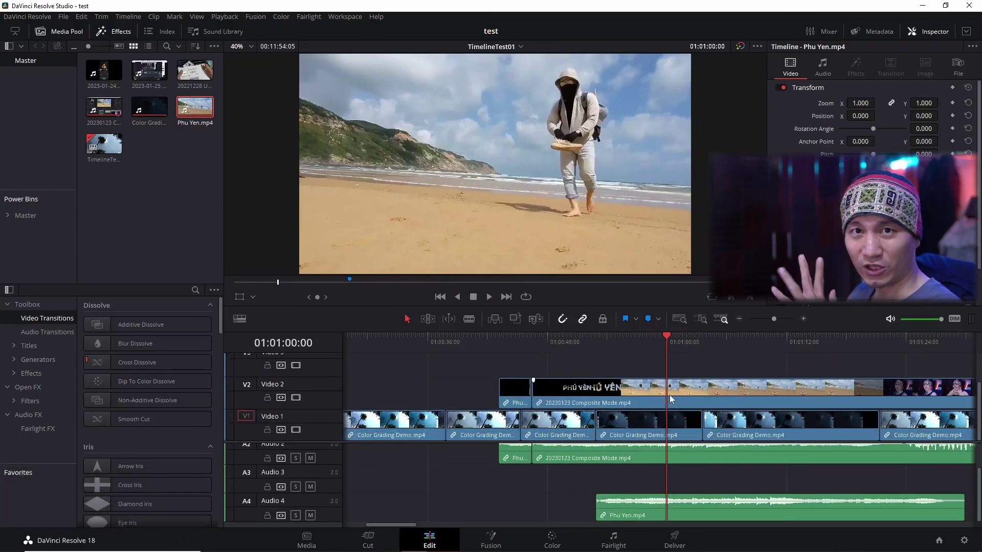
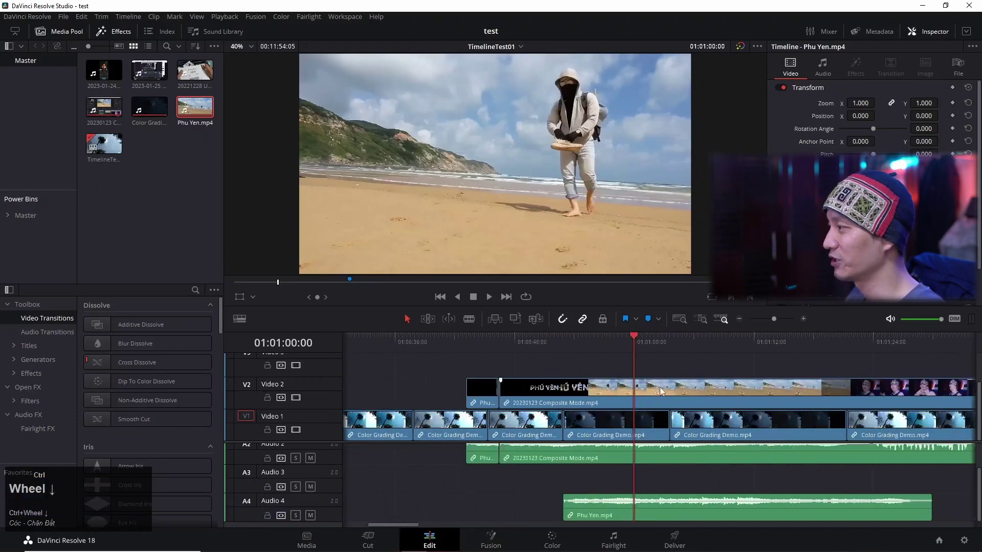
Pan and zoom the timeline toward the start of the Composite Mode clip on Video 2.
{"action": "scroll", "scroll_direction": "up", "scroll_amount": 3}
{"action": "scroll", "scroll_direction": "up", "scroll_amount": 3}
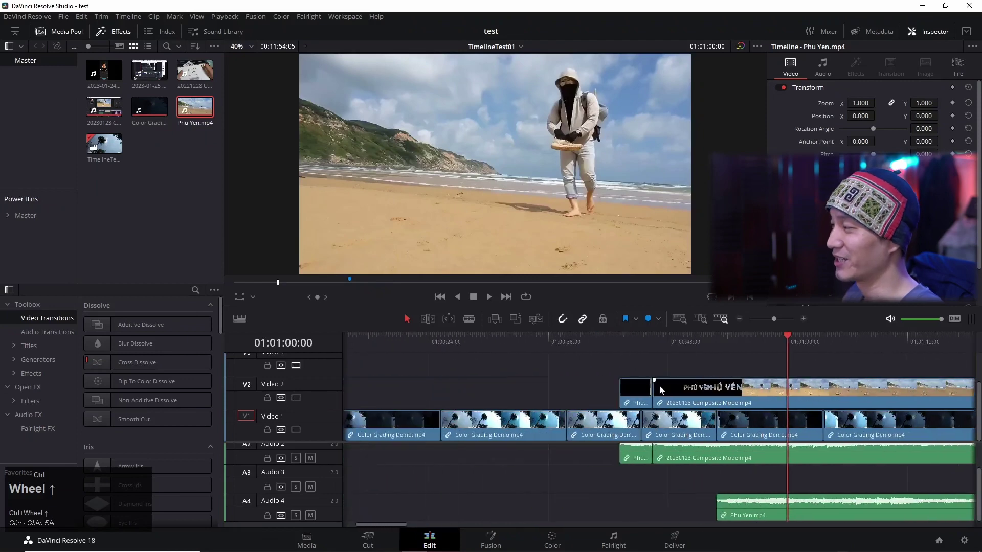
{"action": "scroll", "scroll_direction": "down", "scroll_amount": 3}
{"action": "left_click", "coordinate": [654, 375]}
{"action": "left_click", "coordinate": [646, 375]}
{"action": "scroll", "scroll_direction": "down", "scroll_amount": 3}
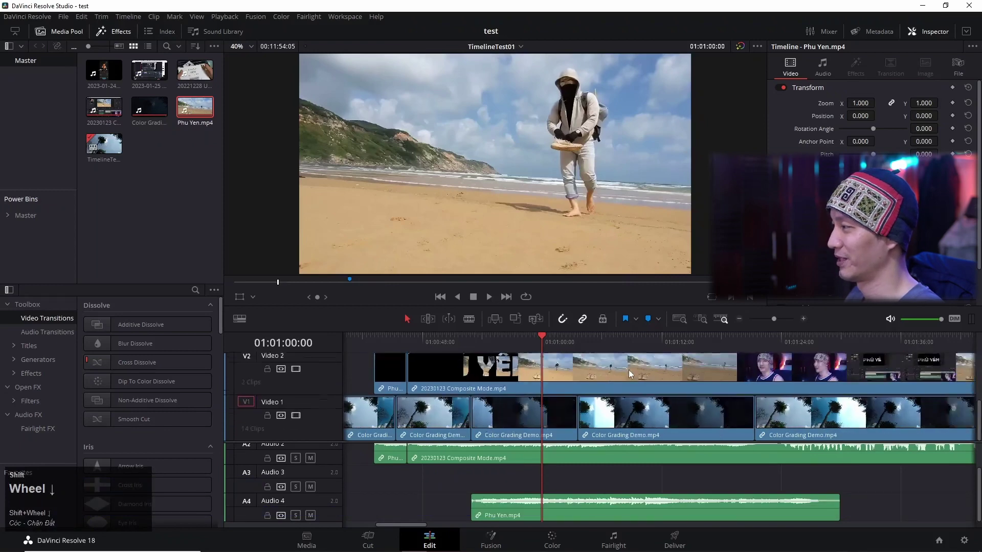
{"action": "scroll", "scroll_direction": "up", "scroll_amount": 3}
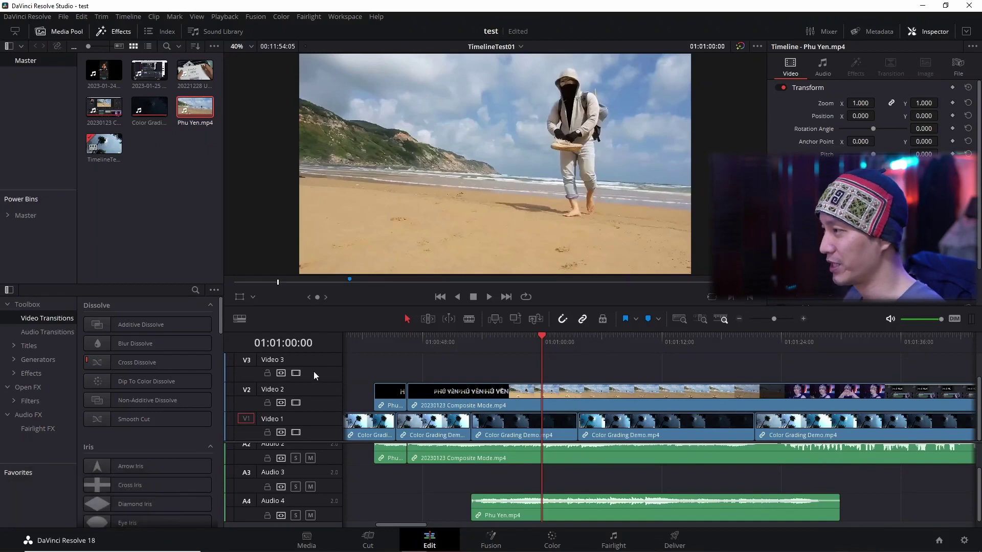
{"action": "scroll", "scroll_direction": "up", "scroll_amount": 3}
{"action": "scroll", "scroll_direction": "up", "scroll_amount": 3}
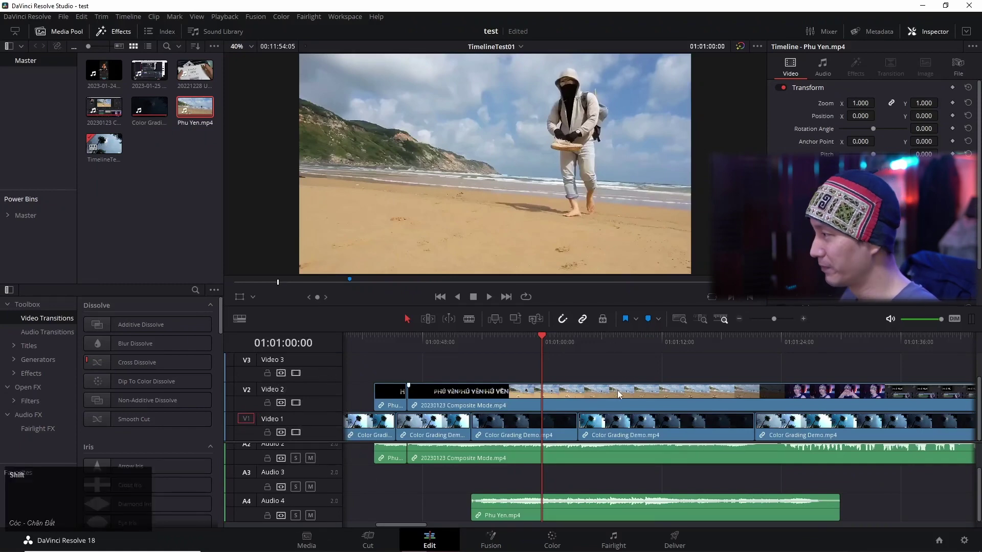
{"action": "scroll", "scroll_direction": "up", "scroll_amount": 3}
{"action": "scroll", "scroll_direction": "down", "scroll_amount": 3}
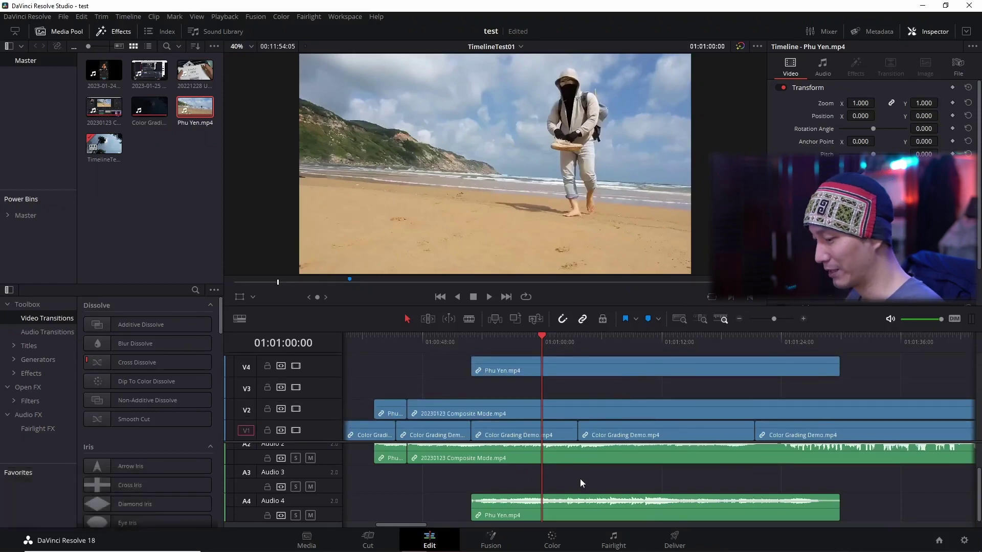
{"action": "scroll", "scroll_direction": "down", "scroll_amount": 3}
{"action": "scroll", "scroll_direction": "up", "scroll_amount": 3}
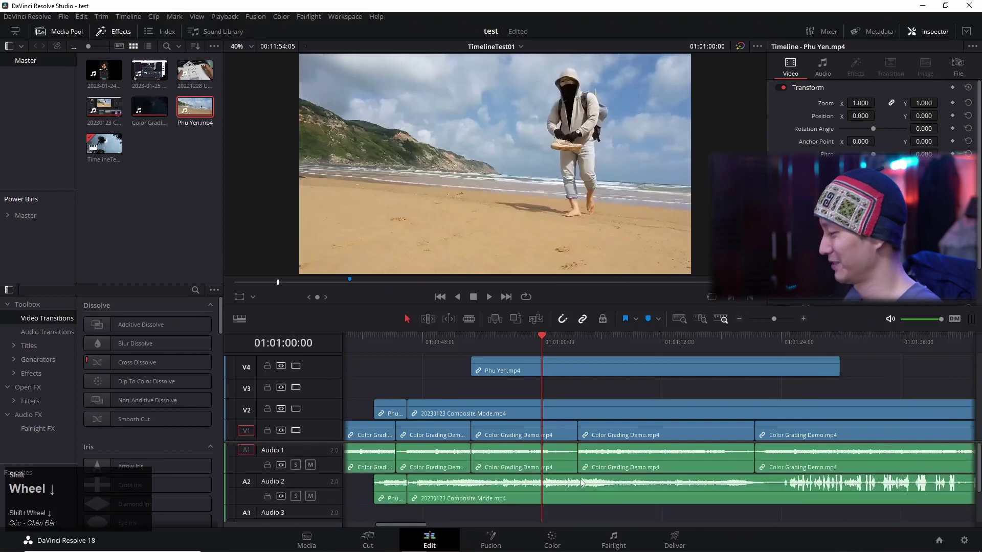
{"action": "scroll", "scroll_direction": "up", "scroll_amount": 3}
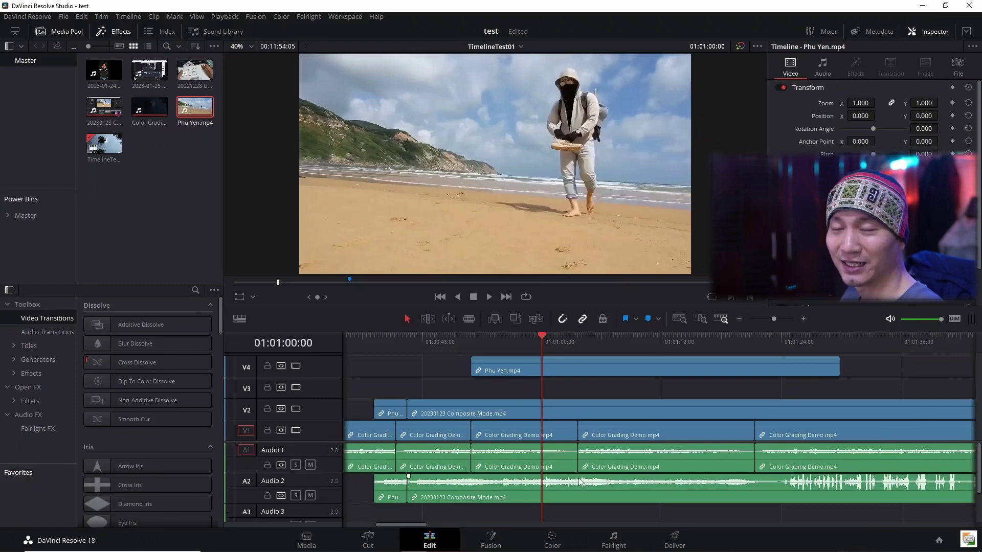
{"action": "scroll", "scroll_direction": "up", "scroll_amount": 3}
{"action": "scroll", "scroll_direction": "down", "scroll_amount": 3}
{"action": "scroll", "scroll_direction": "up", "scroll_amount": 3}
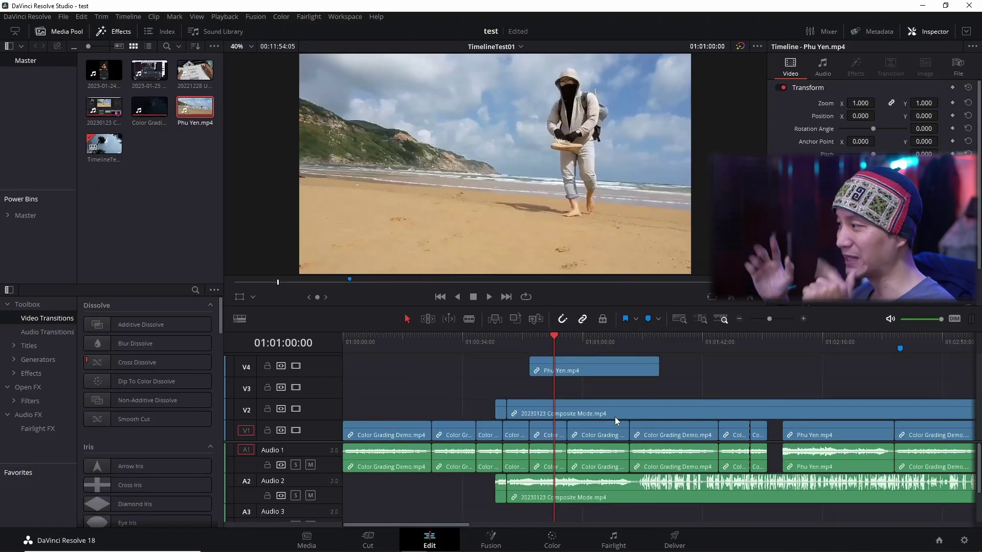
Zoom in for a close-up of the opening minutes above the Color Grading Demo clips.
{"action": "scroll", "scroll_direction": "up", "scroll_amount": 3}
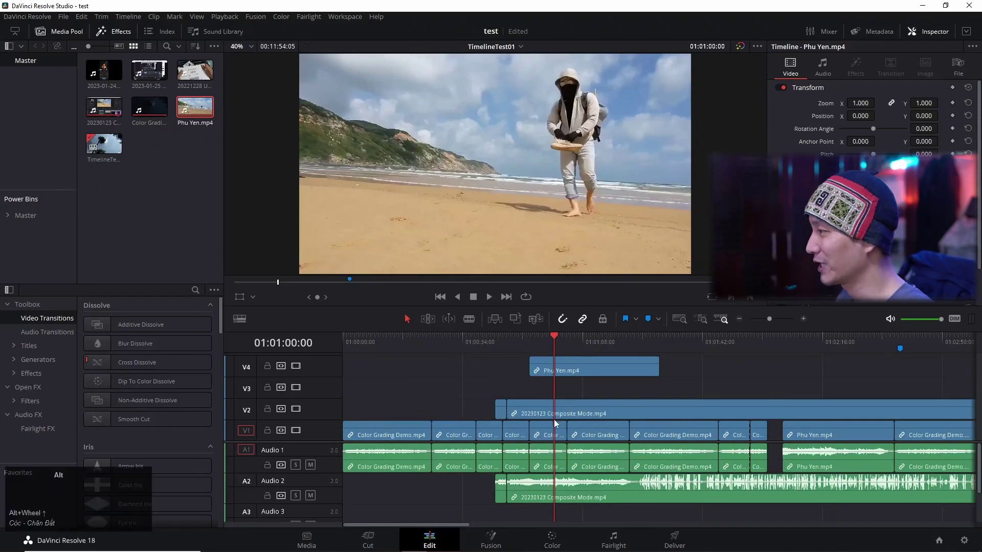
{"action": "scroll", "scroll_direction": "up", "scroll_amount": 3}
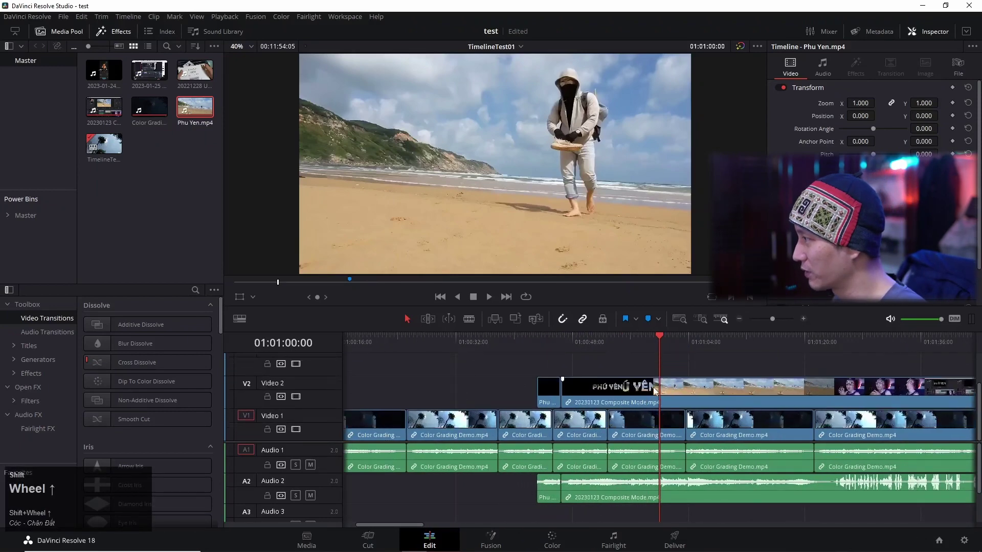
{"action": "scroll", "scroll_direction": "up", "scroll_amount": 3}
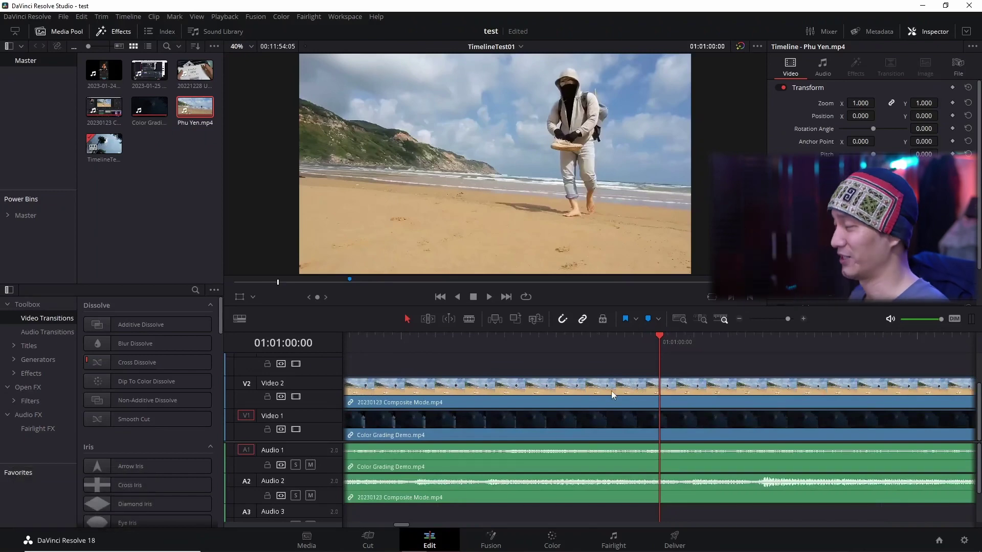
{"action": "scroll", "scroll_direction": "up", "scroll_amount": 3}
{"action": "scroll", "scroll_direction": "down", "scroll_amount": 3}
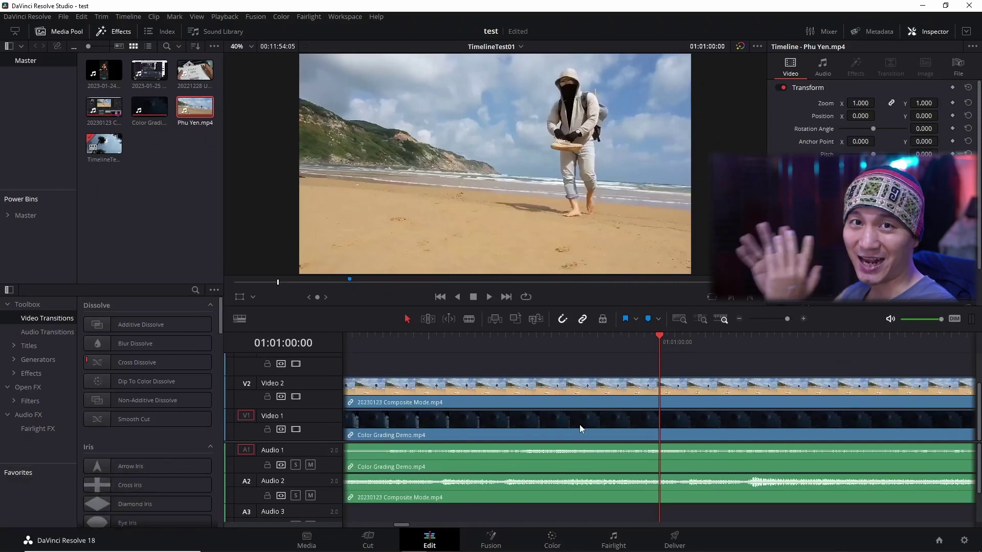
{"action": "scroll", "scroll_direction": "down", "scroll_amount": 3}
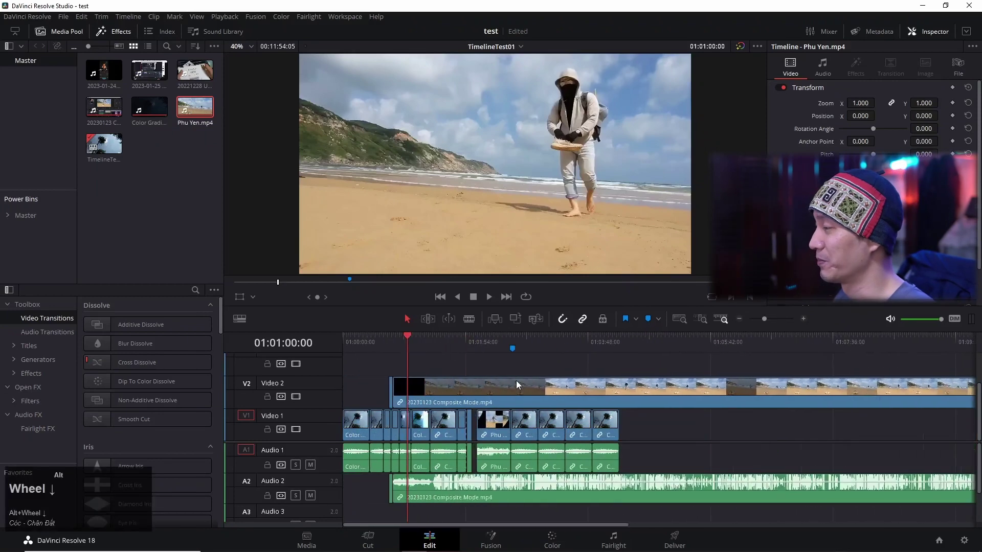
{"action": "scroll", "scroll_direction": "down", "scroll_amount": 3}
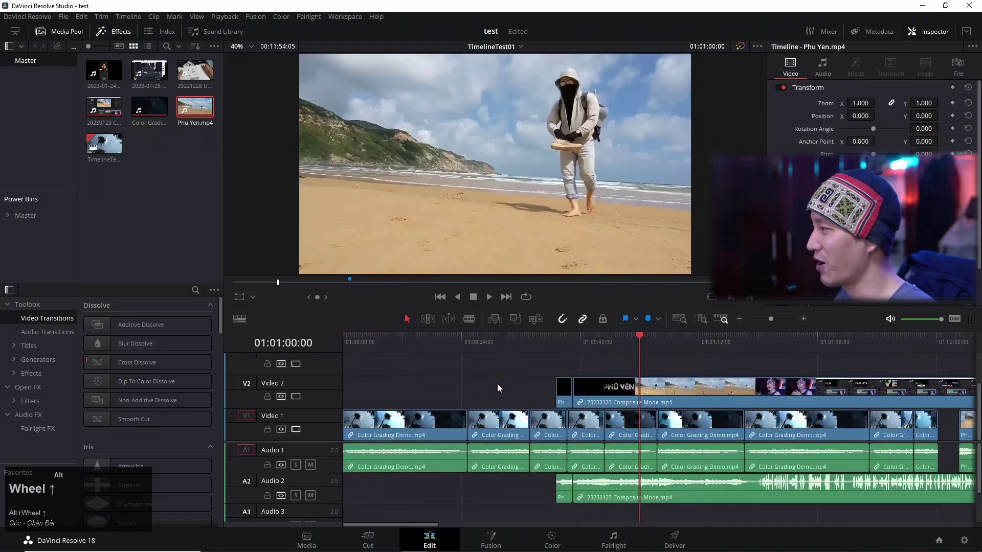
{"action": "scroll", "scroll_direction": "up", "scroll_amount": 3}
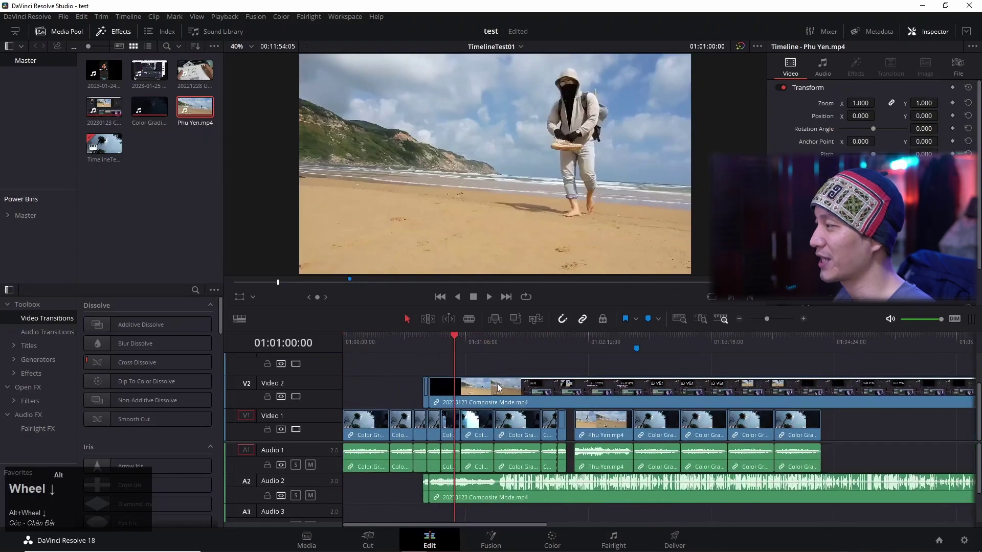
{"action": "scroll", "scroll_direction": "up", "scroll_amount": 3}
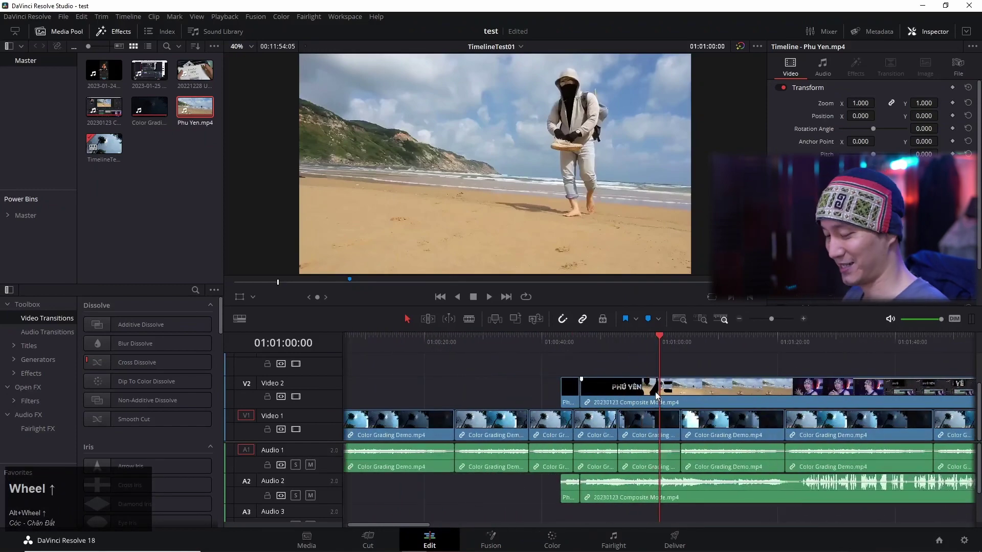
{"action": "scroll", "scroll_direction": "up", "scroll_amount": 3}
{"action": "scroll", "scroll_direction": "down", "scroll_amount": 3}
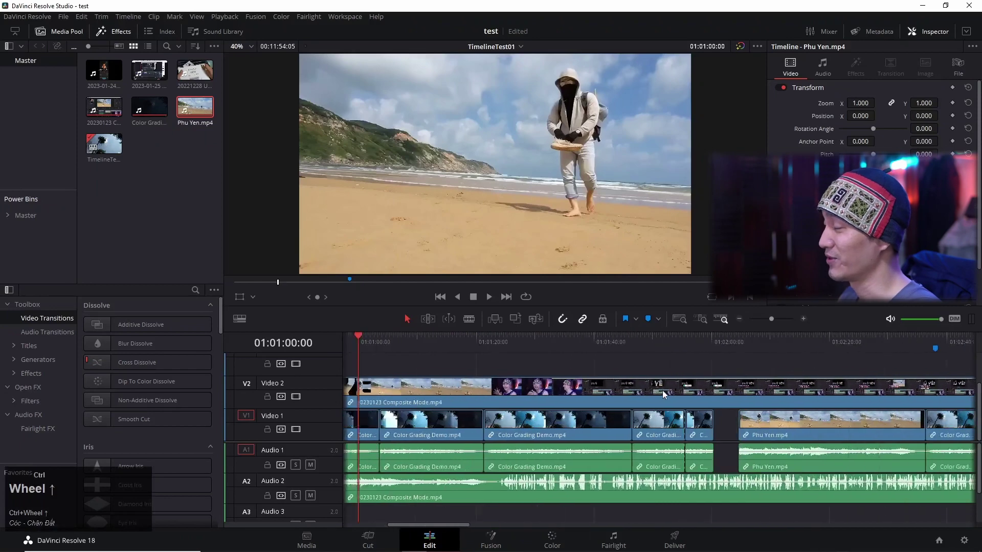
{"action": "scroll", "scroll_direction": "down", "scroll_amount": 3}
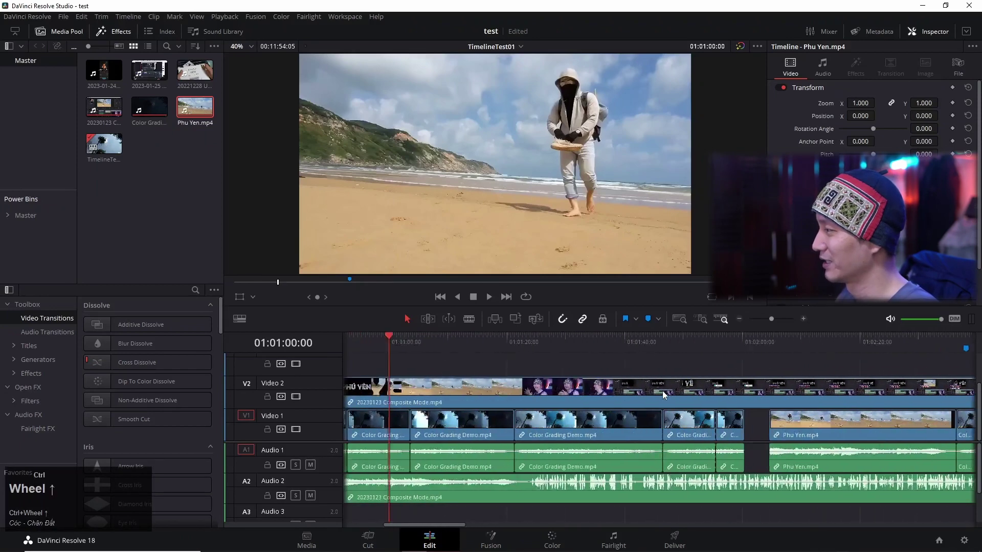
{"action": "scroll", "scroll_direction": "up", "scroll_amount": 3}
{"action": "scroll", "scroll_direction": "down", "scroll_amount": 3}
{"action": "scroll", "scroll_direction": "up", "scroll_amount": 3}
{"action": "scroll", "scroll_direction": "down", "scroll_amount": 3}
{"action": "scroll", "scroll_direction": "down", "scroll_amount": 3}
{"action": "scroll", "scroll_direction": "down", "scroll_amount": 3}
Scroll the timeline toward the end of the Video 1 clips beneath Composite Mode.
{"action": "scroll", "scroll_direction": "down", "scroll_amount": 3}
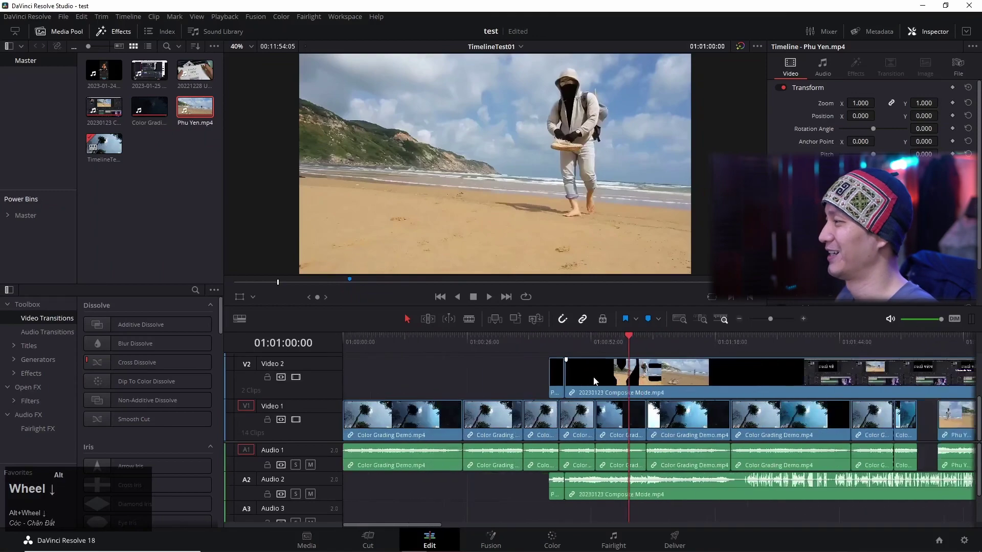
{"action": "scroll", "scroll_direction": "up", "scroll_amount": 3}
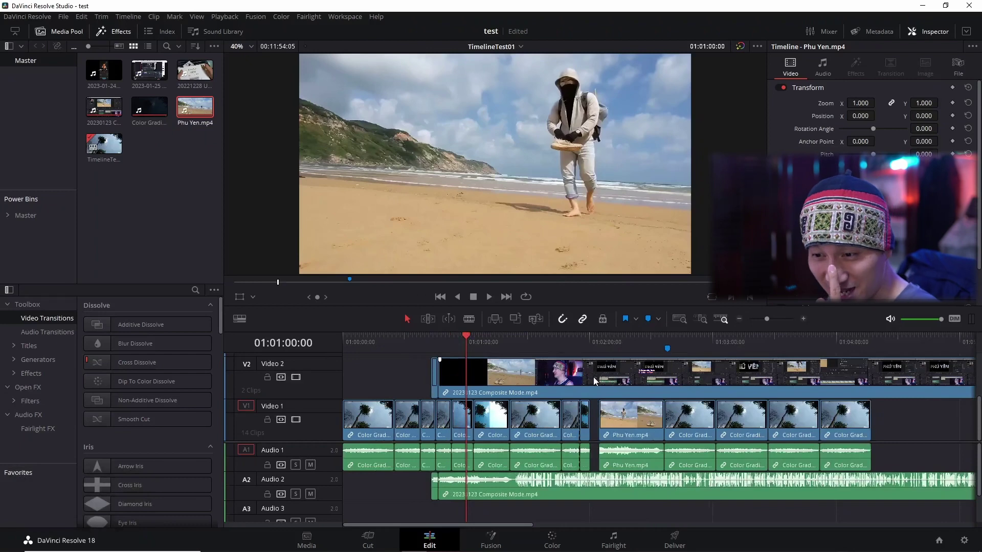
{"action": "scroll", "scroll_direction": "up", "scroll_amount": 3}
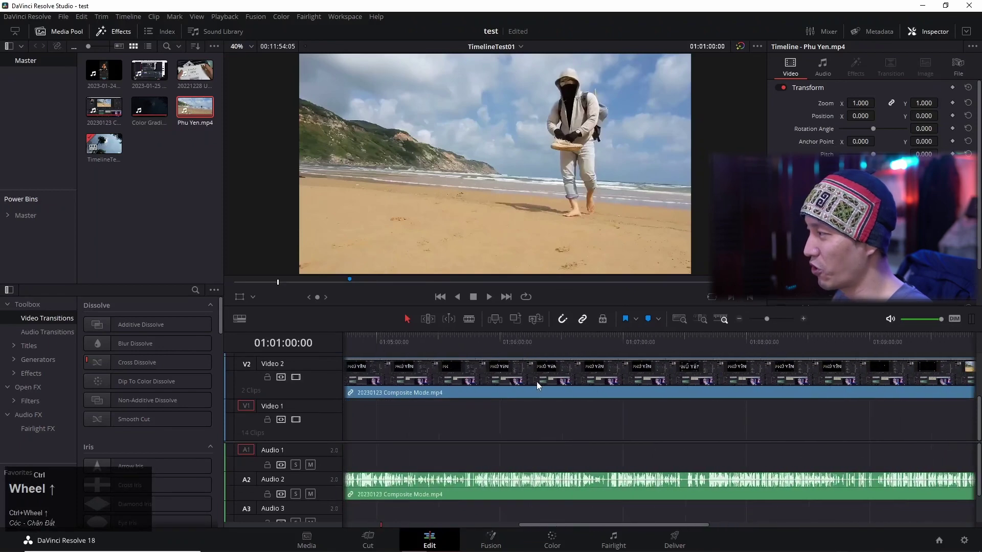
{"action": "scroll", "scroll_direction": "down", "scroll_amount": 3}
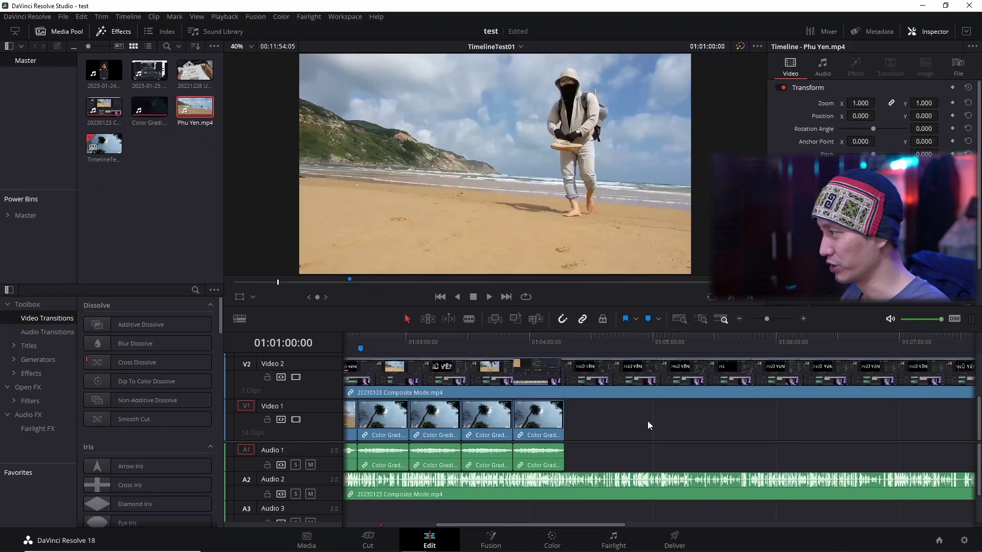
{"action": "left_click_drag", "start_coordinate": [653, 424], "coordinate": [699, 422]}
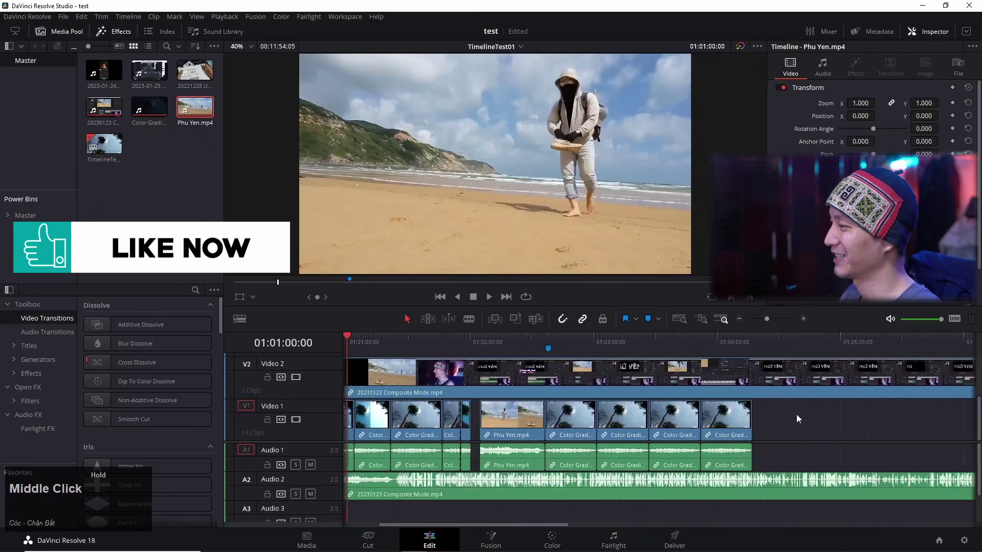
{"action": "scroll", "scroll_direction": "up", "scroll_amount": 3}
Scroll back to the start of the edit, zoom out and back in with Ctrl++.
{"action": "left_click", "coordinate": [678, 423]}
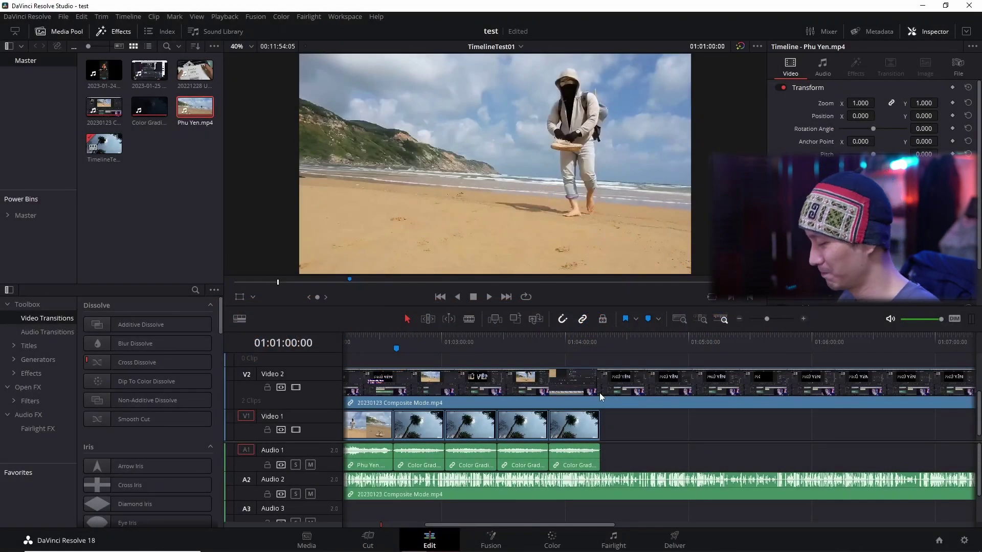
{"action": "left_click_drag", "start_coordinate": [510, 530], "coordinate": [474, 514]}
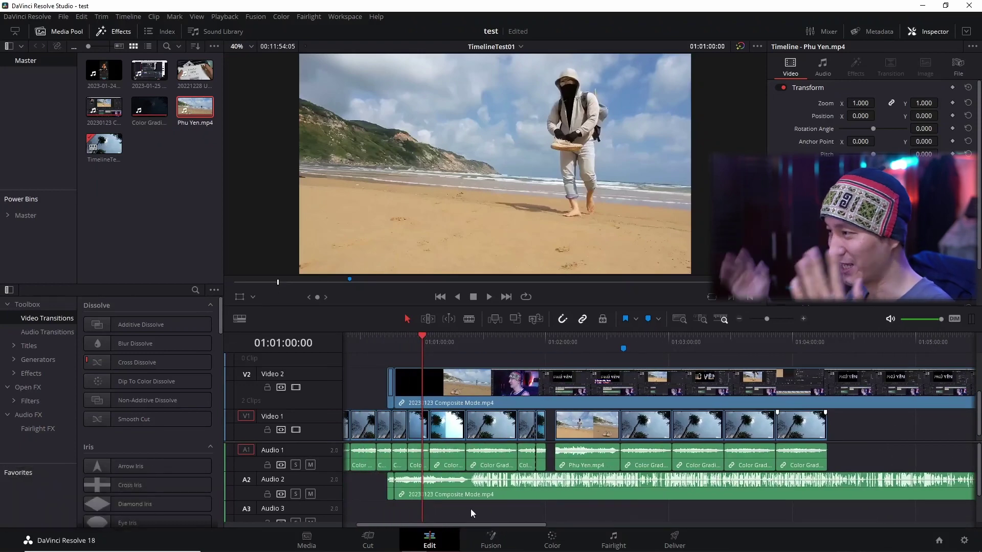
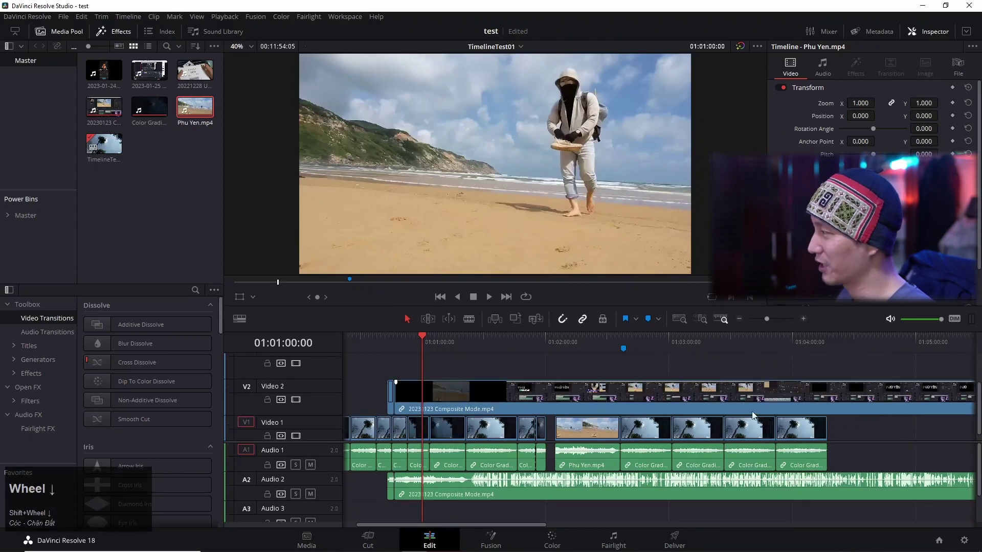
{"action": "left_click", "coordinate": [852, 428]}
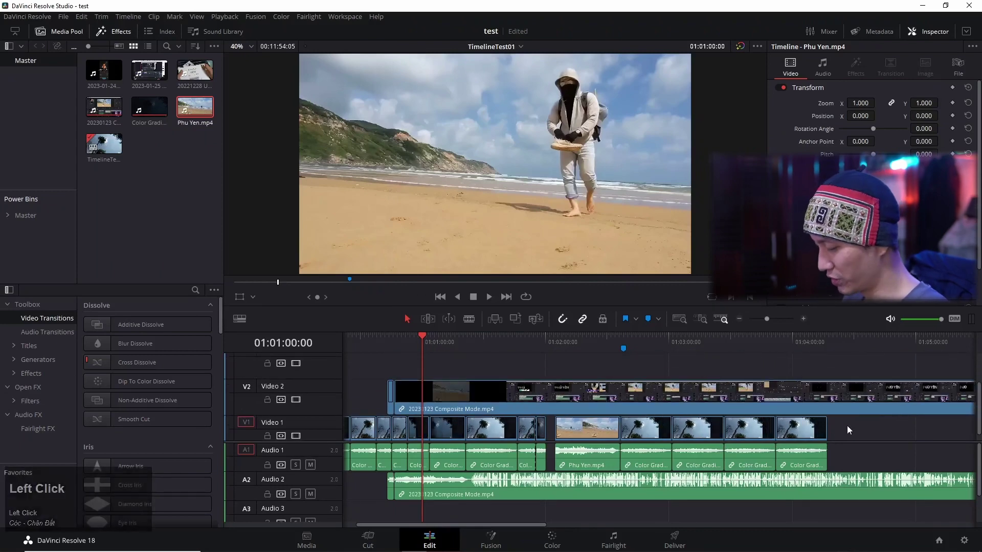
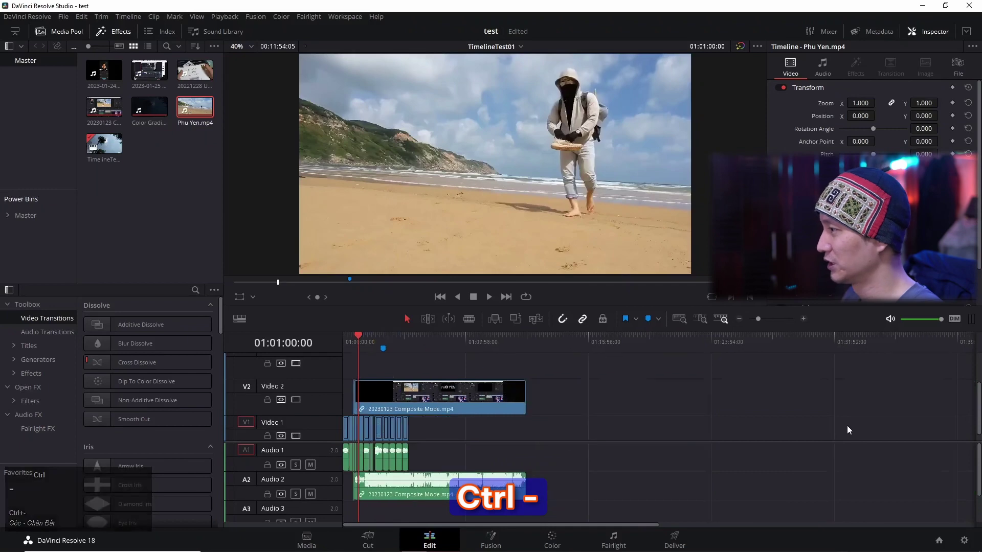
{"action": "key", "text": "ctrl+="}
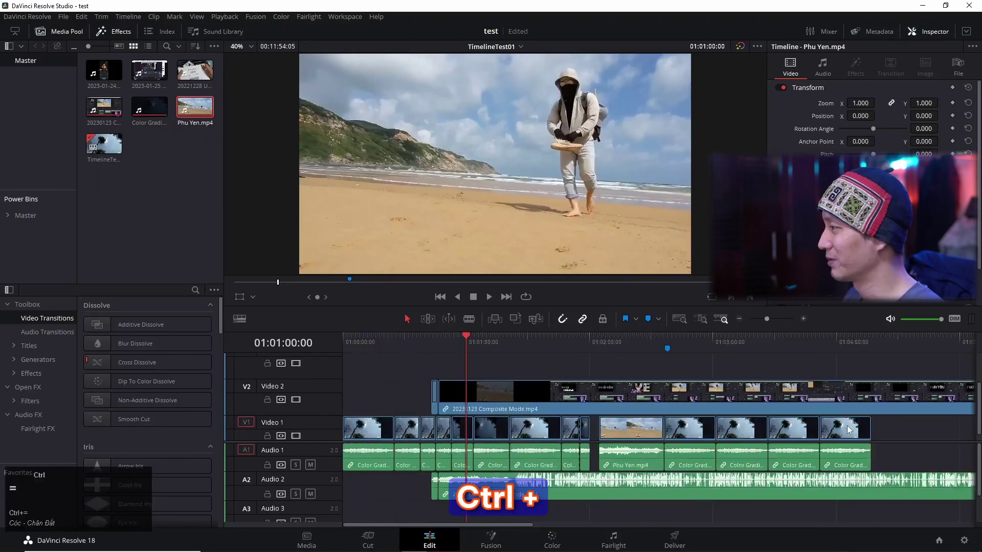